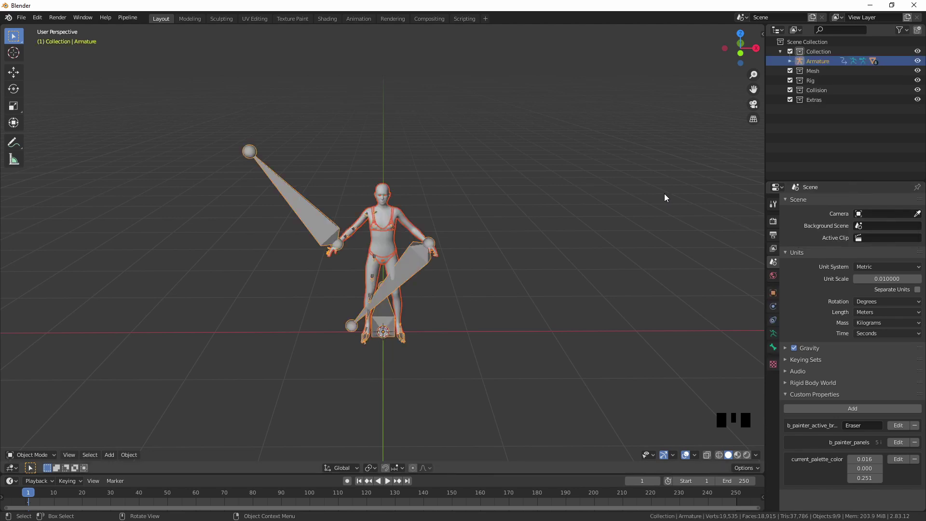
Join cc_base_body, cc_base_teeth and cc_base_tongue under the Armature into one mesh
click(389, 194)
click(792, 67)
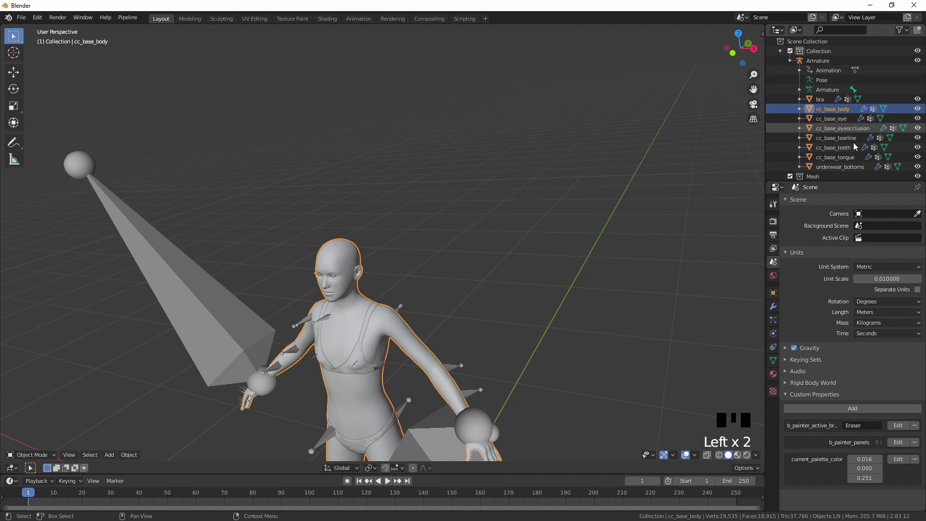
click(852, 152)
click(855, 163)
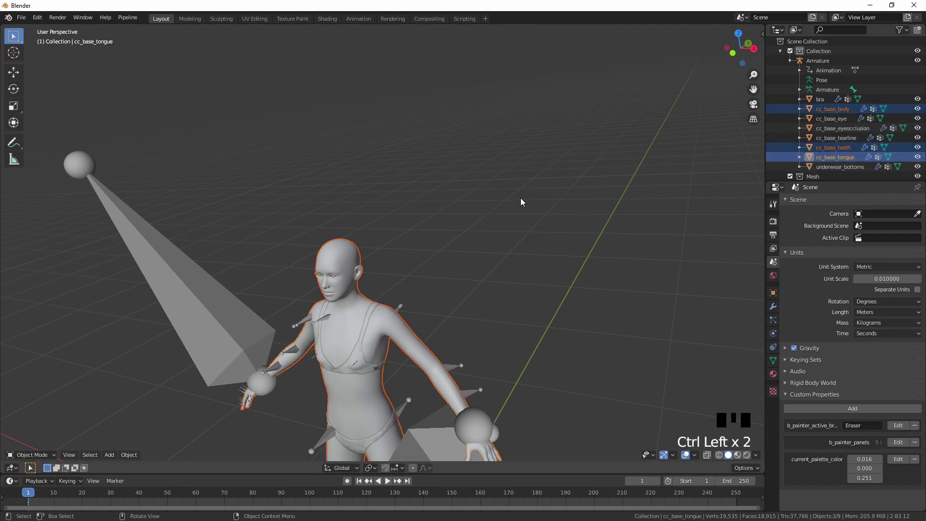
key(ctrl+j)
click(345, 253)
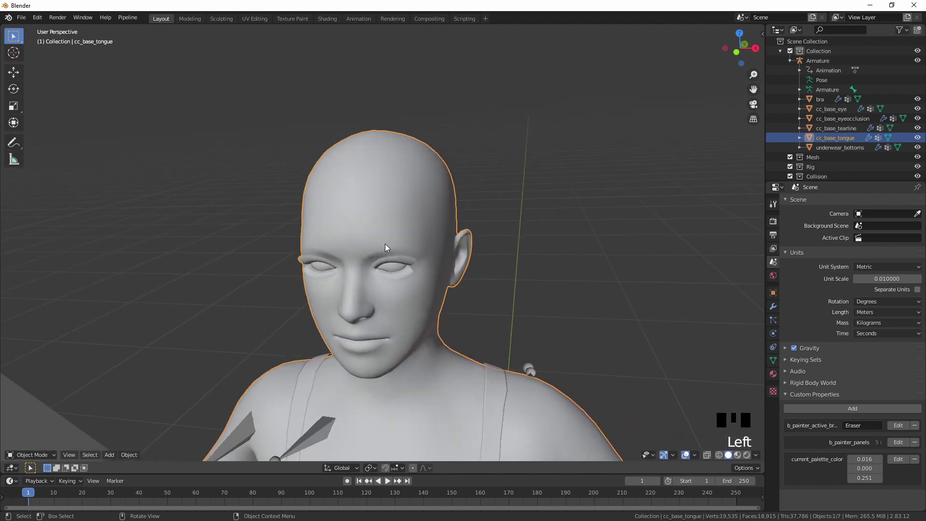
Show the joined mesh's Object Data shape keys and activate the 'happy' key for editing
key(Tab)
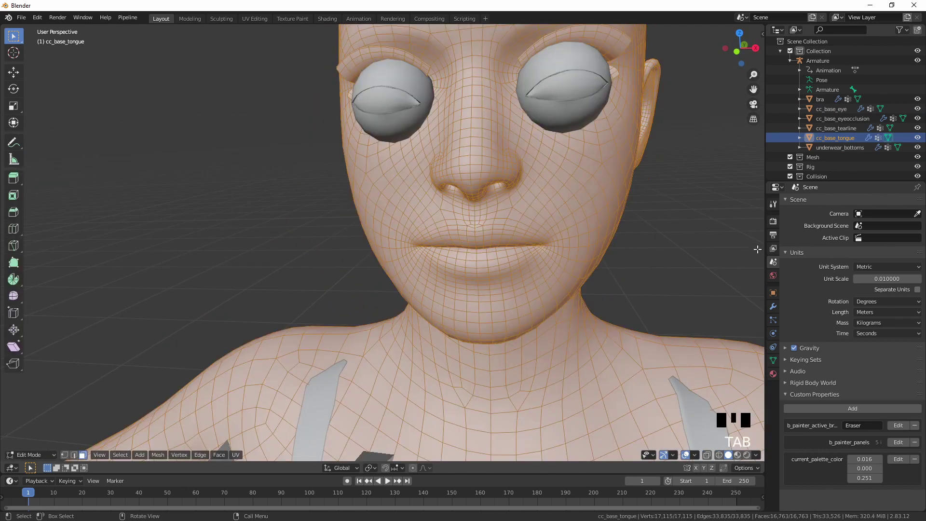
key(Tab)
click(576, 230)
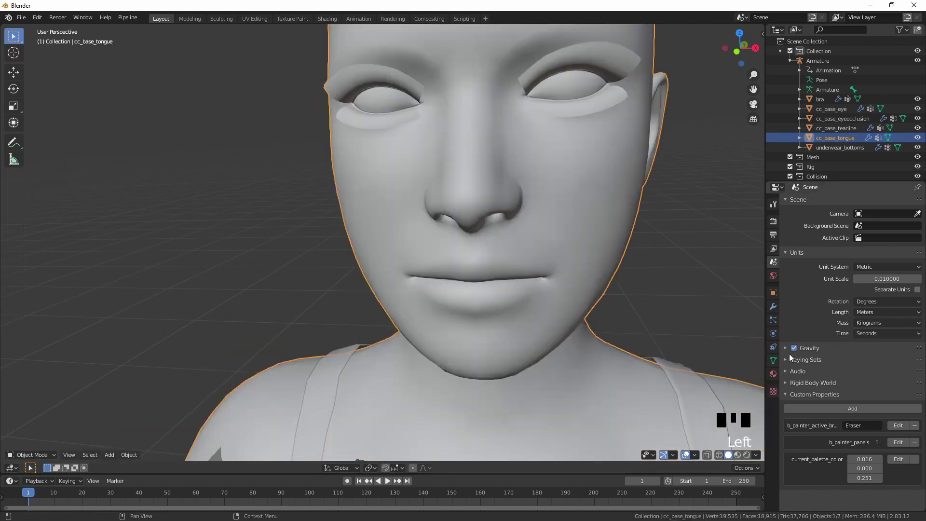
click(776, 364)
scroll(down, 3)
drag(907, 319, 804, 352)
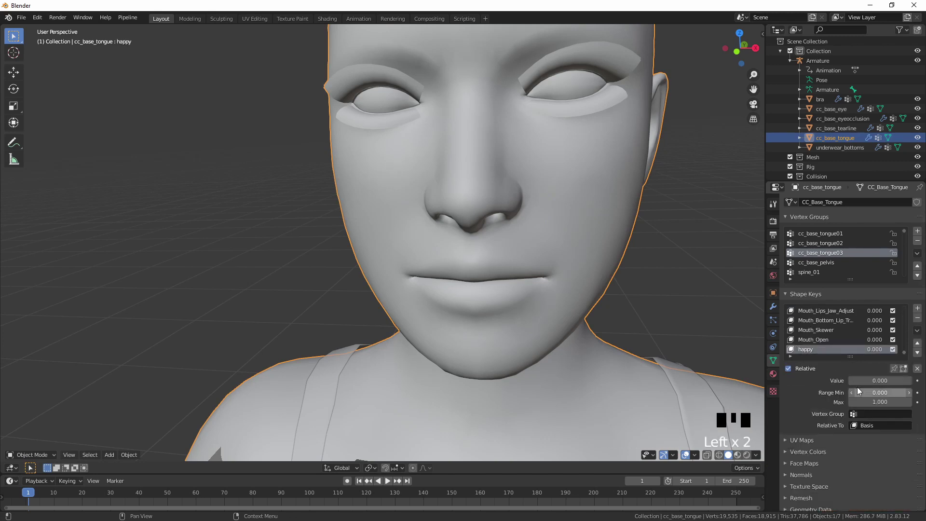
drag(857, 389, 521, 260)
Select all linked upper-teeth geometry from one vertex and snap the 3D cursor to it
key(Tab)
click(529, 243)
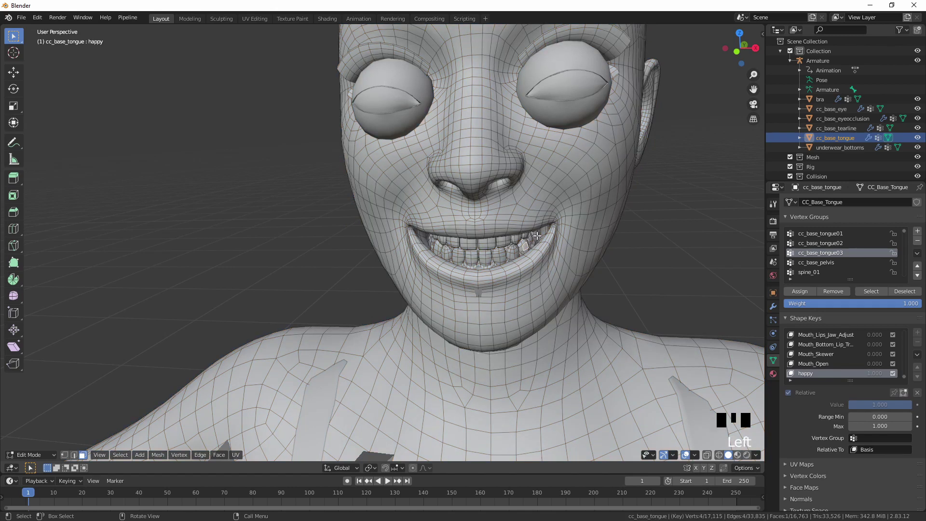
key(l)
key(l)
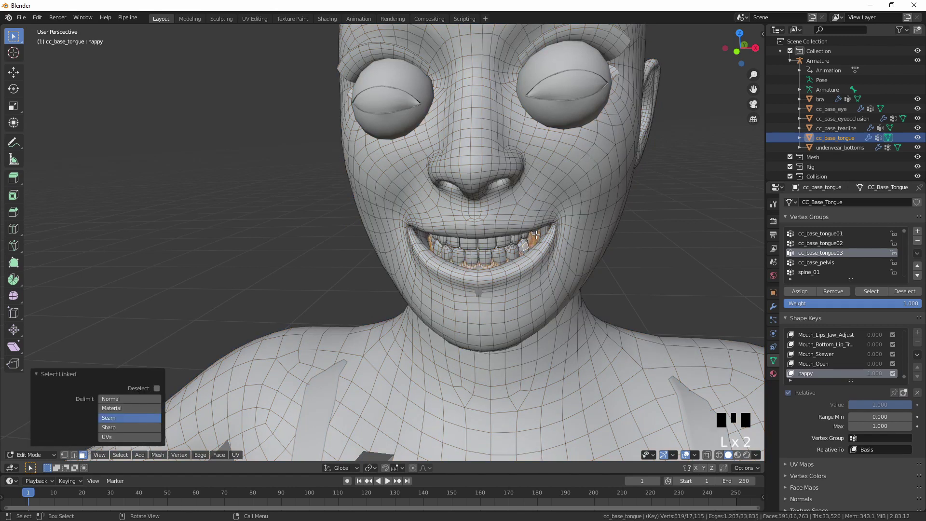
key(l)
key(l)
key(l)
key(l)
key(l)
key(l)
key(l)
key(l)
key(l)
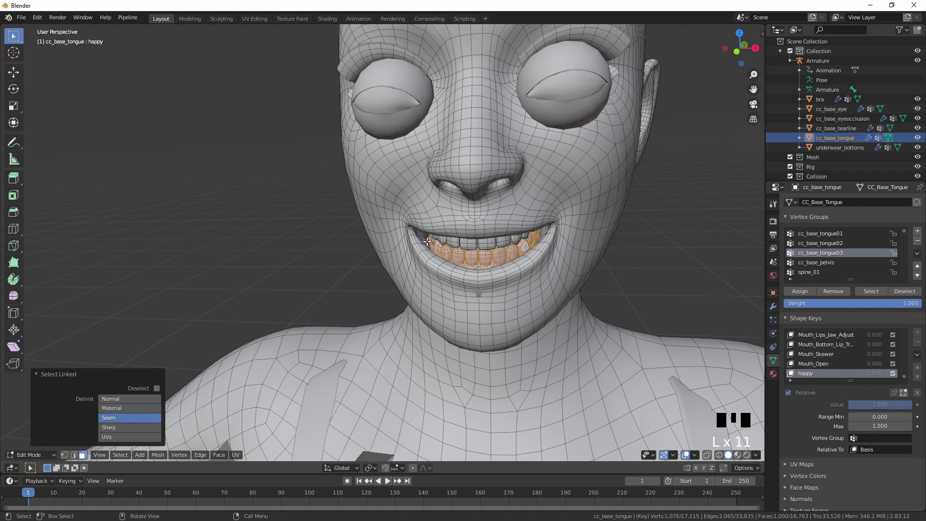
key(l)
key(l)
key(shift+s)
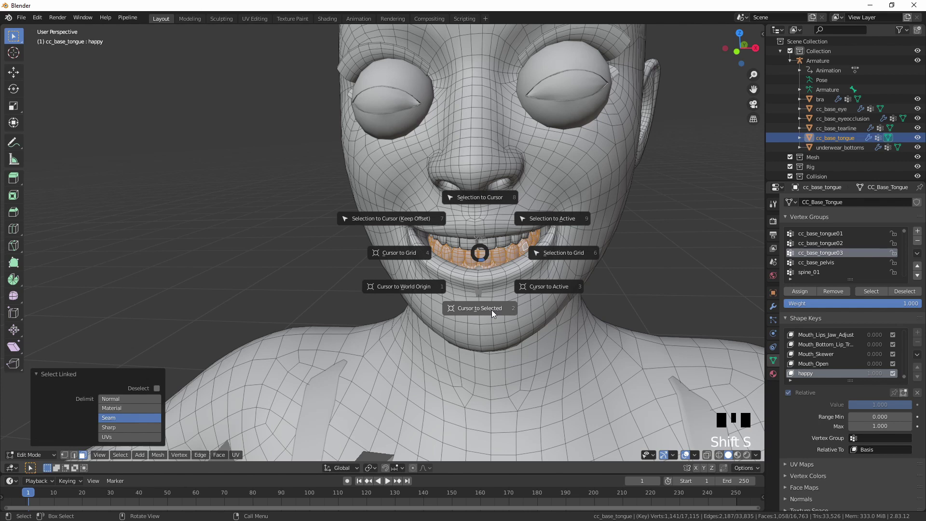
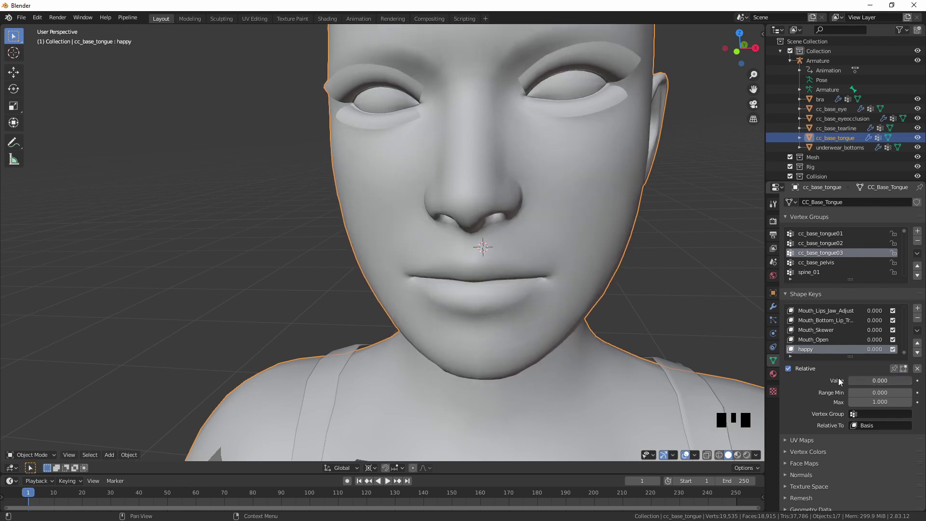
Frame the torso and add a new shape key, Key 77, to the merged mesh
click(569, 291)
click(568, 296)
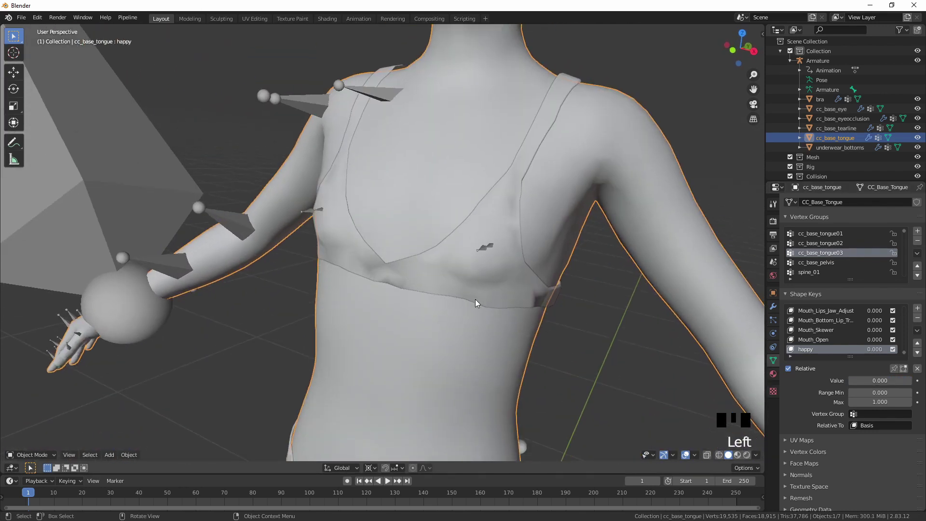
click(338, 296)
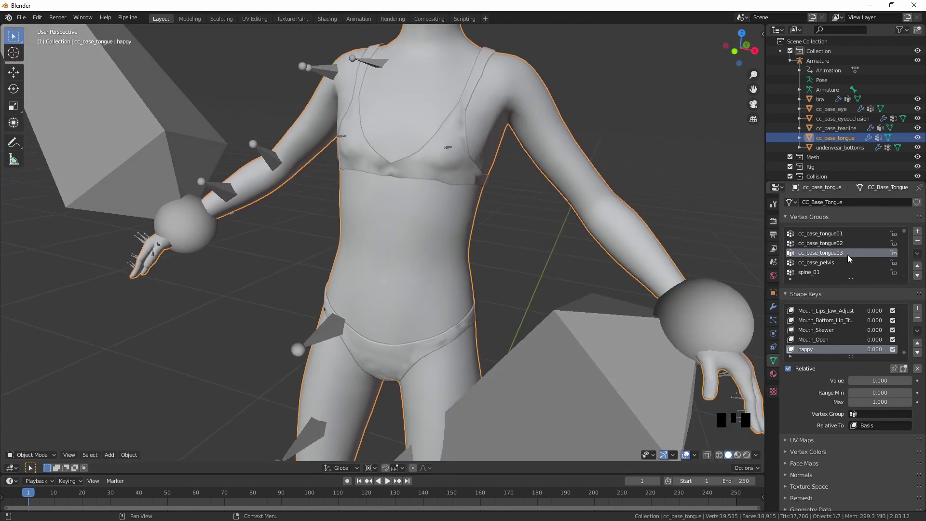
drag(918, 312, 876, 382)
With proportional editing on, circle-select the navel and pull the belly forward along Y into a bulge
key(Tab)
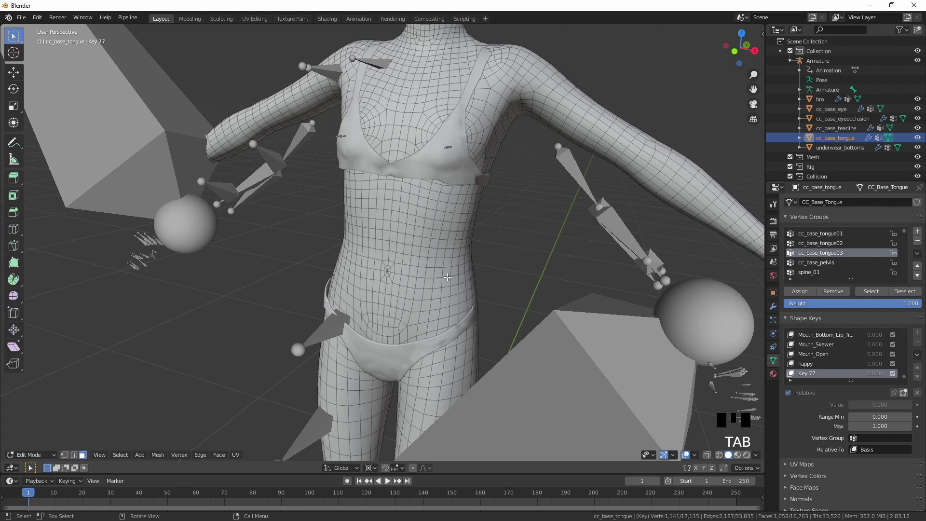
drag(857, 409, 403, 475)
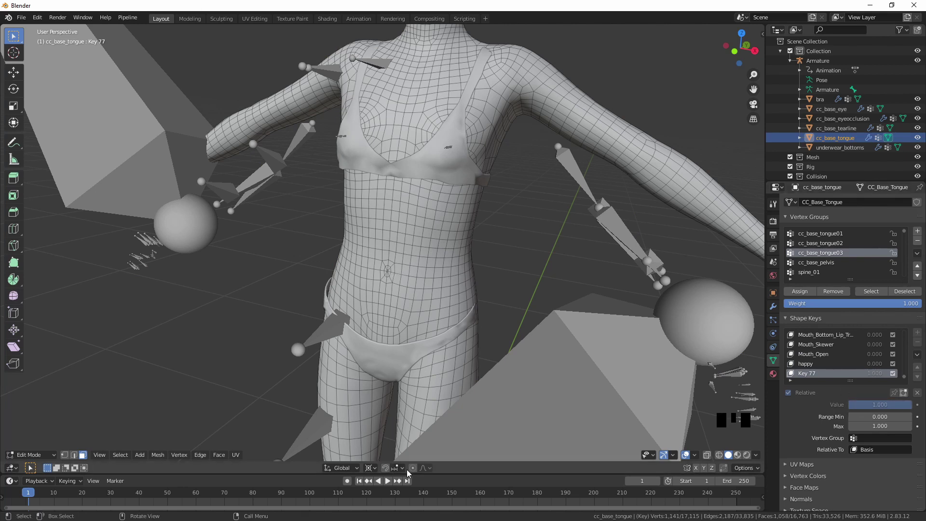
click(417, 470)
key(c)
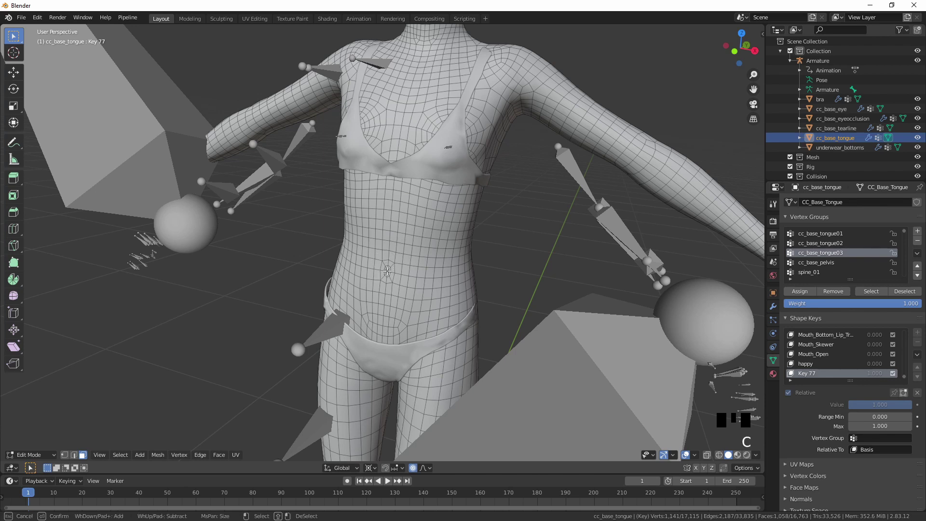
key(g)
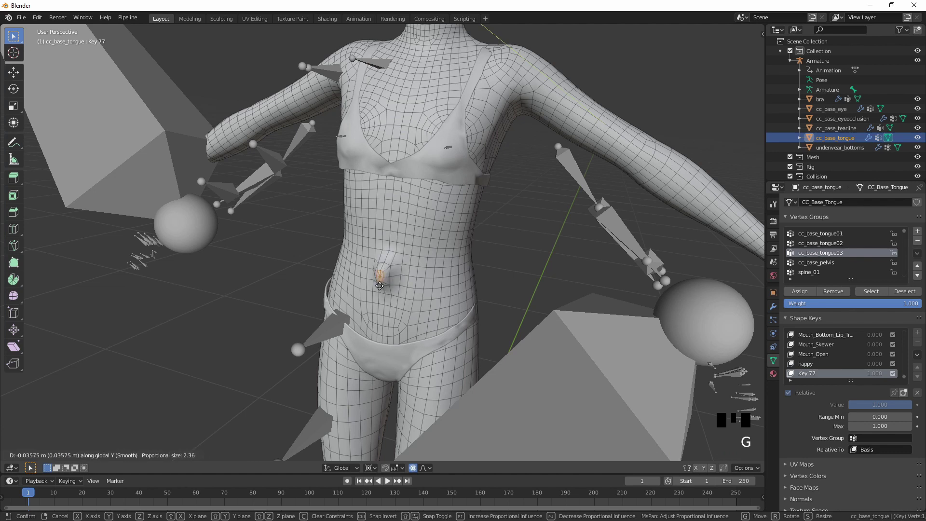
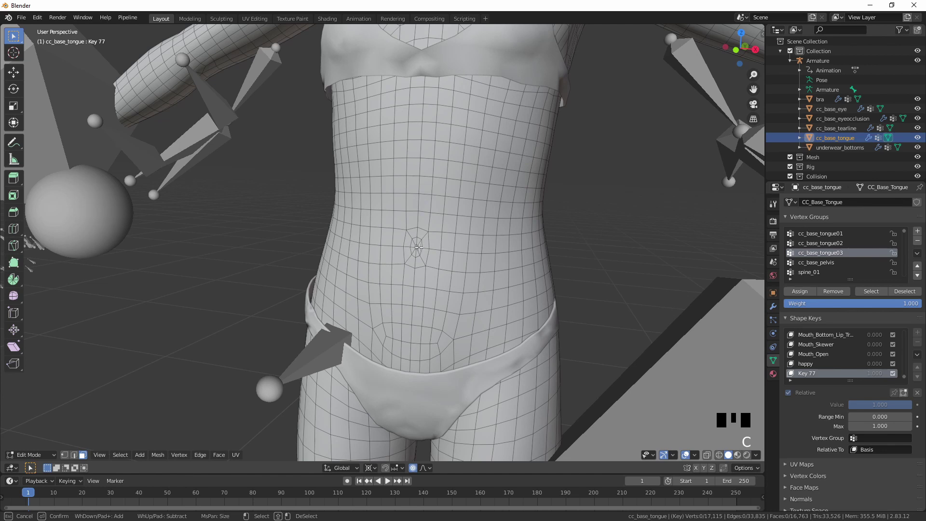
key(g)
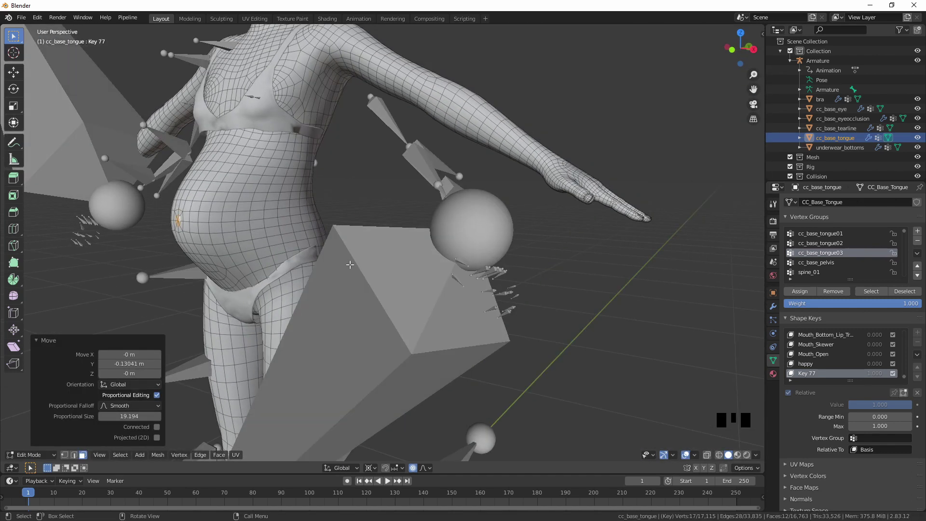
key(Tab)
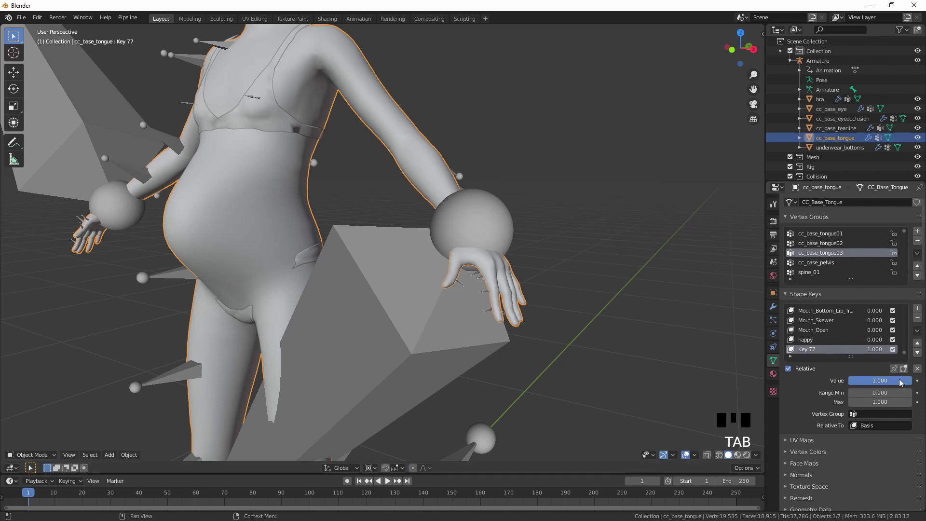